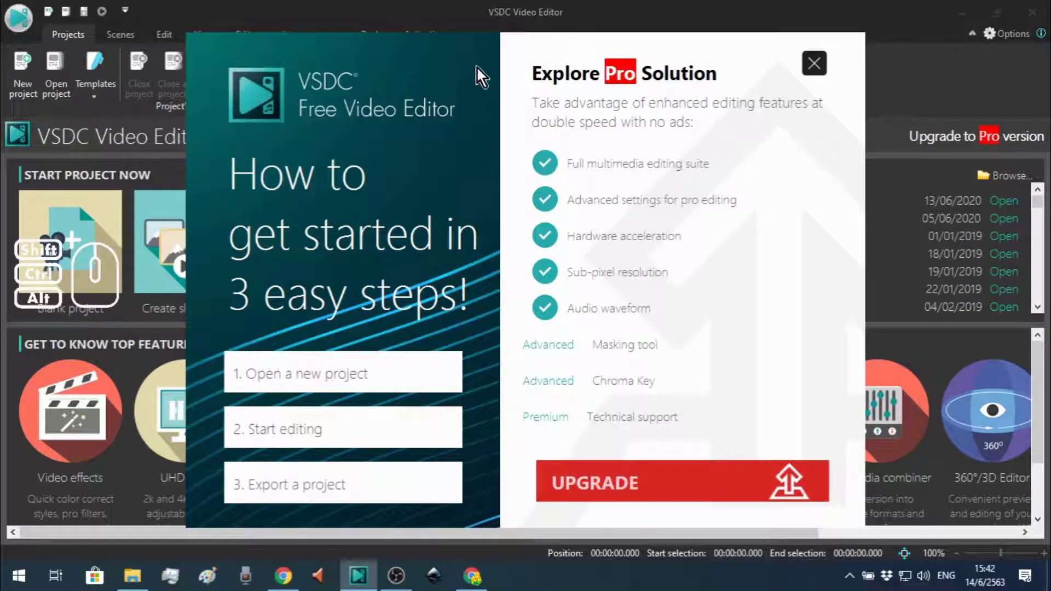
Step: Nudge the Pro upgrade advert upward on the start screen
left_click_drag(479, 69, 478, 57)
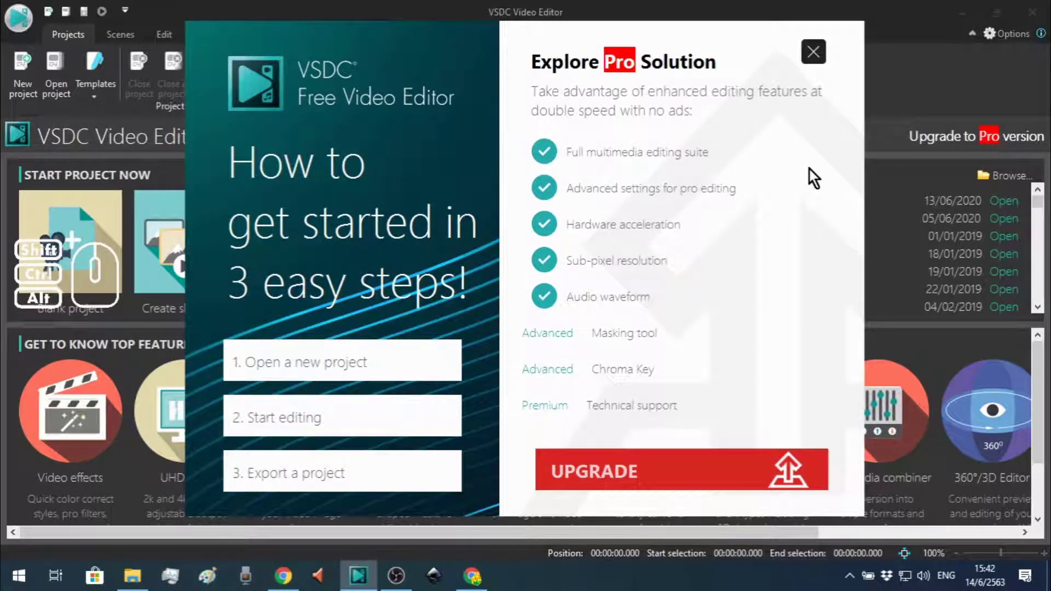
Step: Dismiss the version updater and start a new blank project
left_click(822, 55)
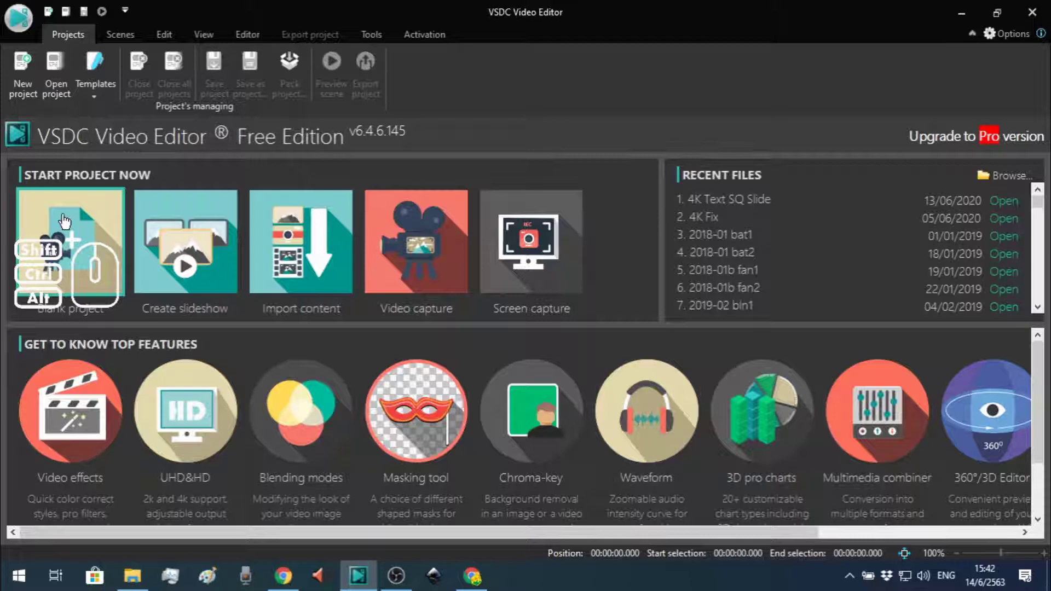
left_click(62, 221)
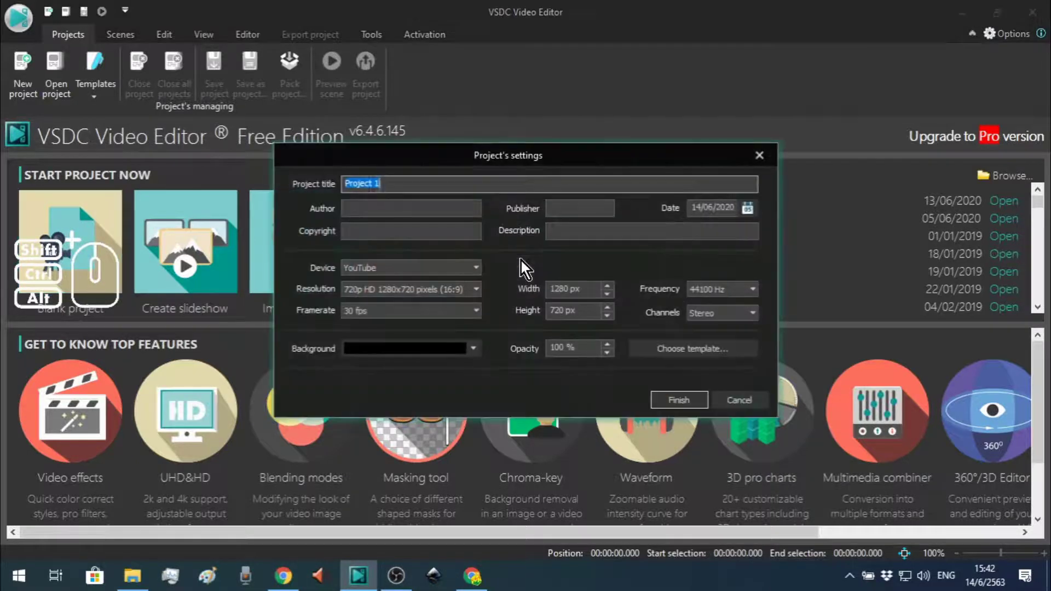
Step: From the View ribbon, hide the Projects explorer panel
left_click(670, 410)
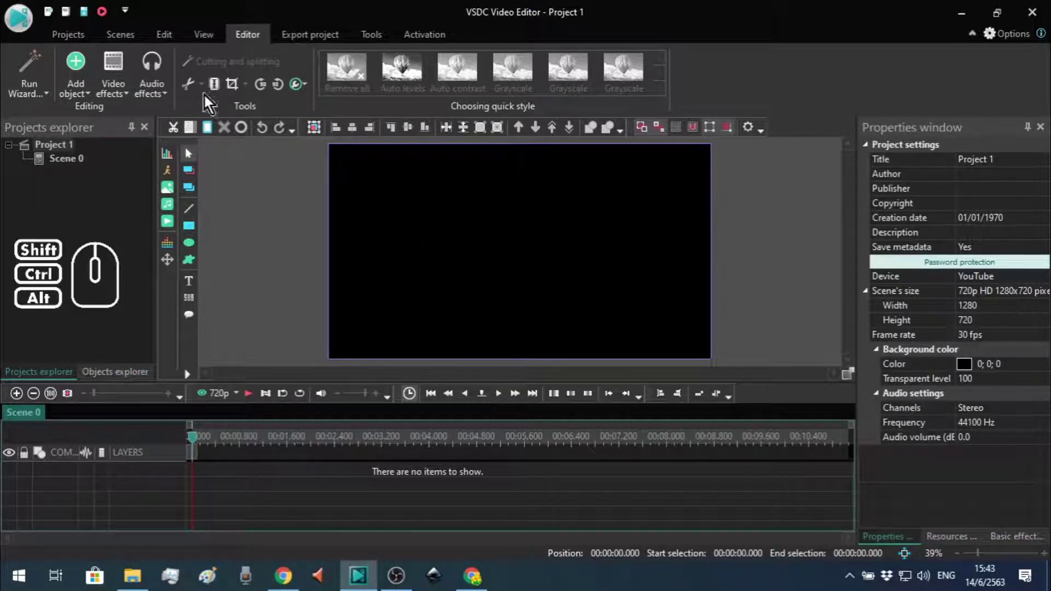
left_click(205, 47)
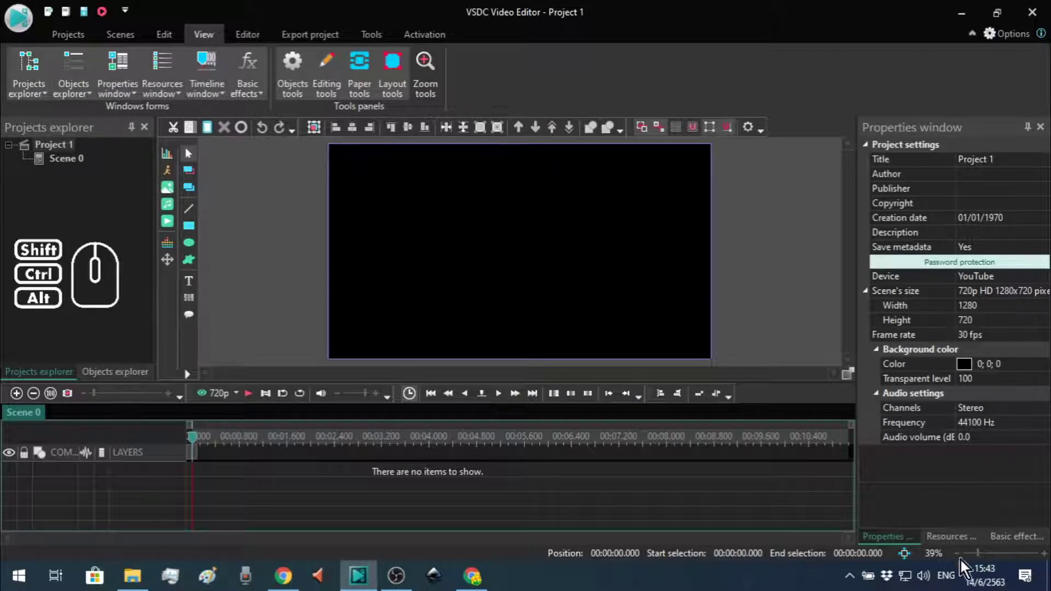
left_click(32, 84)
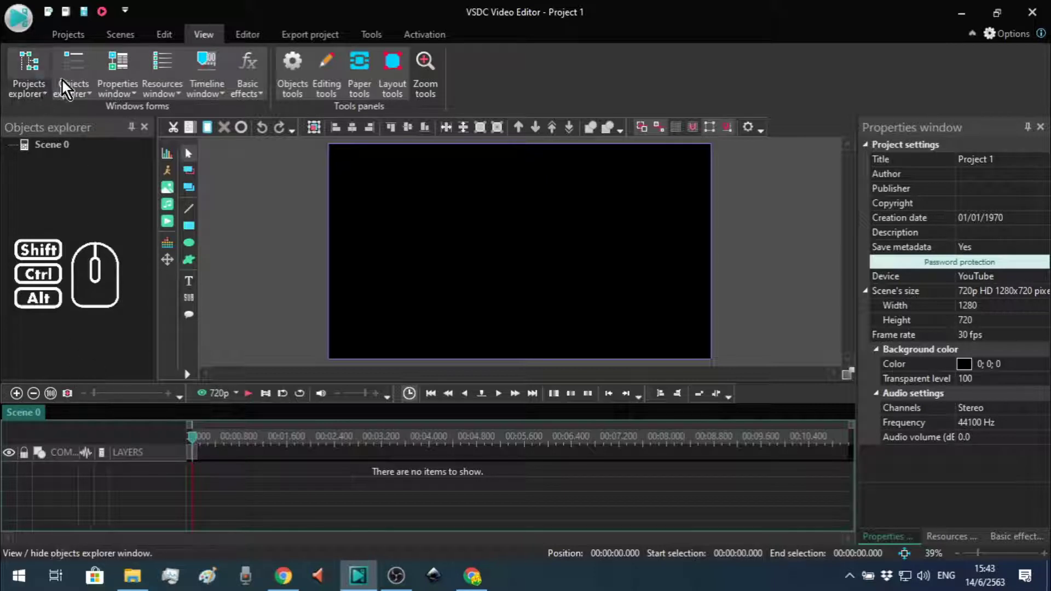
Step: Hide the Properties, Resources, Timeline, Basic effects and remaining docked panels
left_click(79, 71)
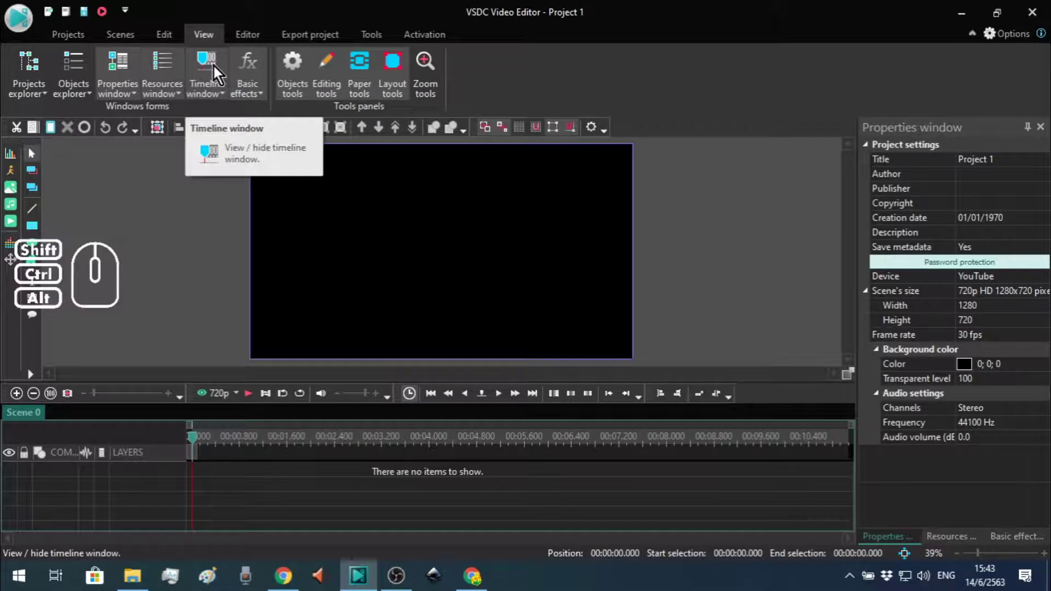
left_click(203, 86)
left_click(165, 70)
left_click(124, 64)
left_click(259, 72)
left_click(133, 71)
left_click(119, 63)
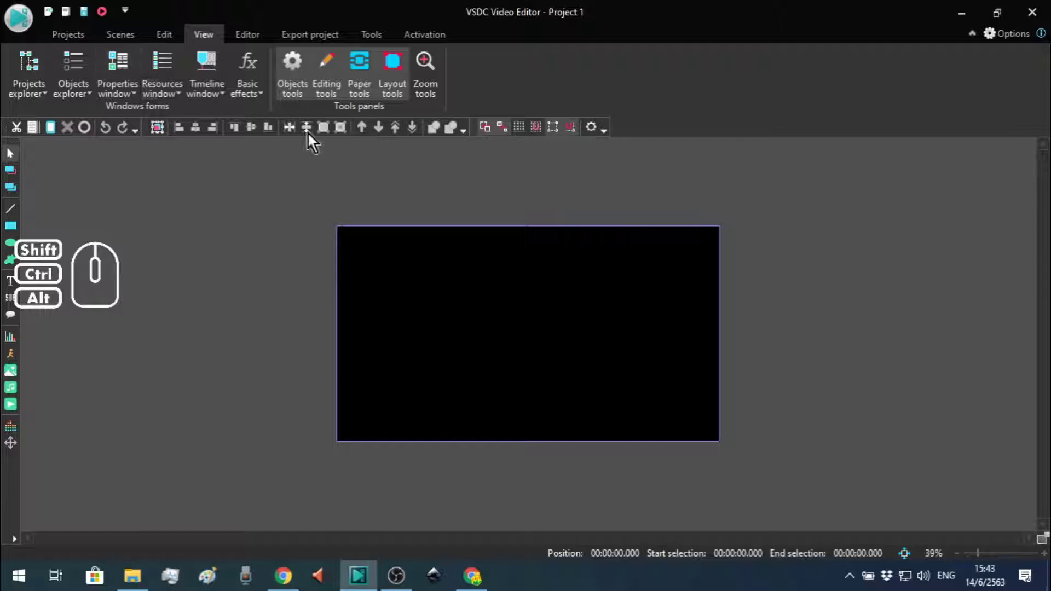
Step: Hide all four Tools toolbars, leaving only the preview canvas
left_click(297, 70)
left_click(325, 72)
left_click(367, 73)
left_click(398, 78)
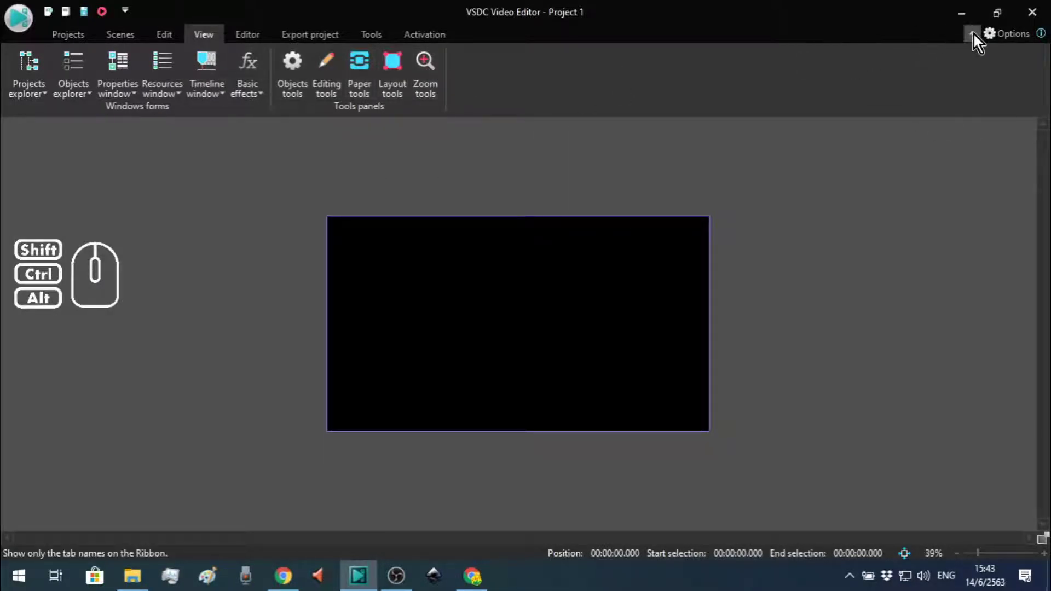
Step: Collapse the ribbon to tab names, then pin it expanded again
left_click(973, 41)
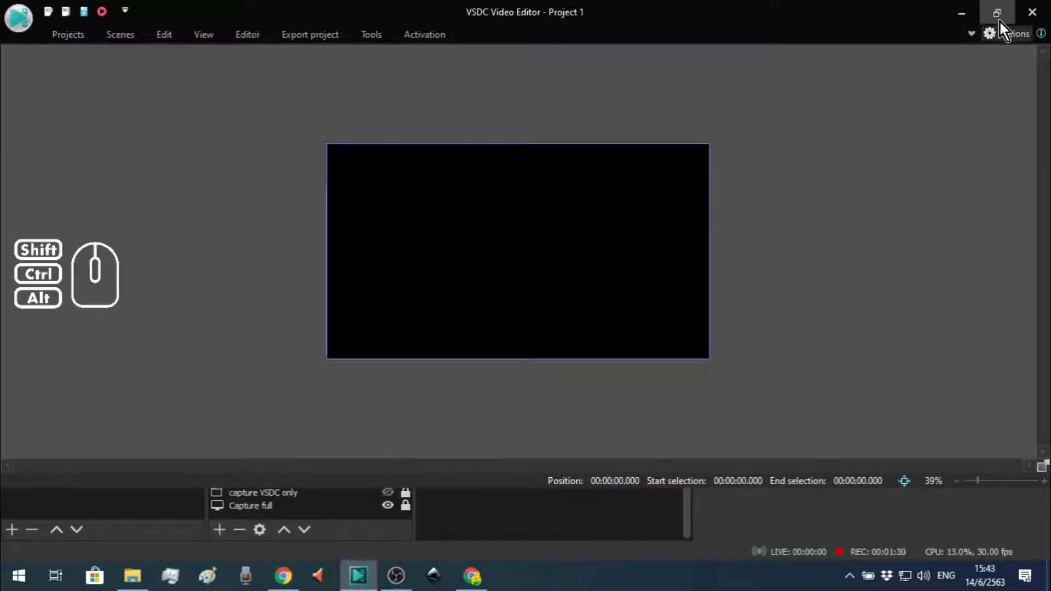
left_click(1003, 27)
left_click(932, 73)
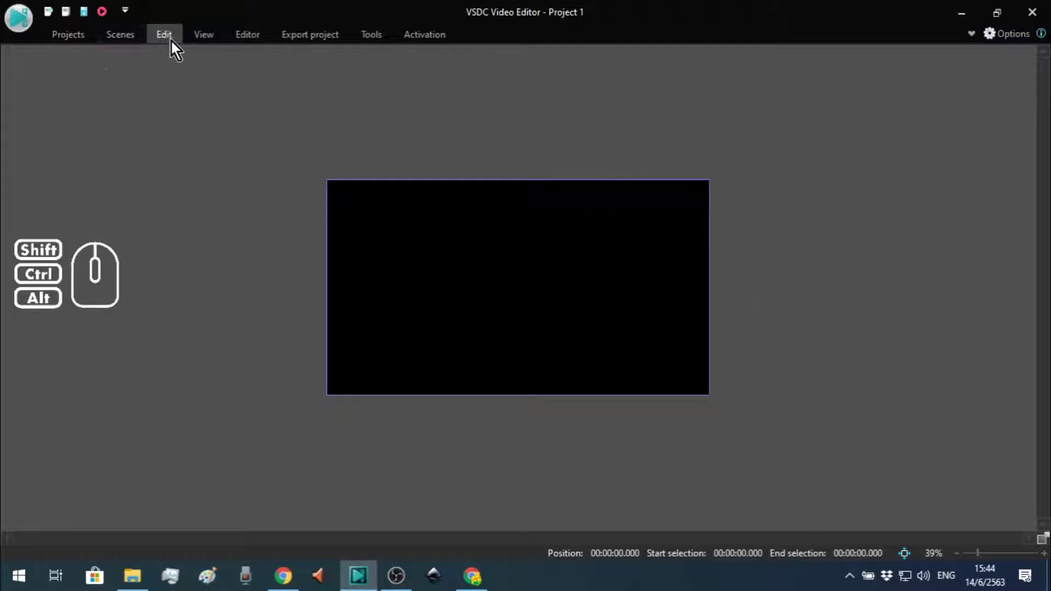
Step: Show the Projects explorer panel again from the View ribbon
left_click(211, 41)
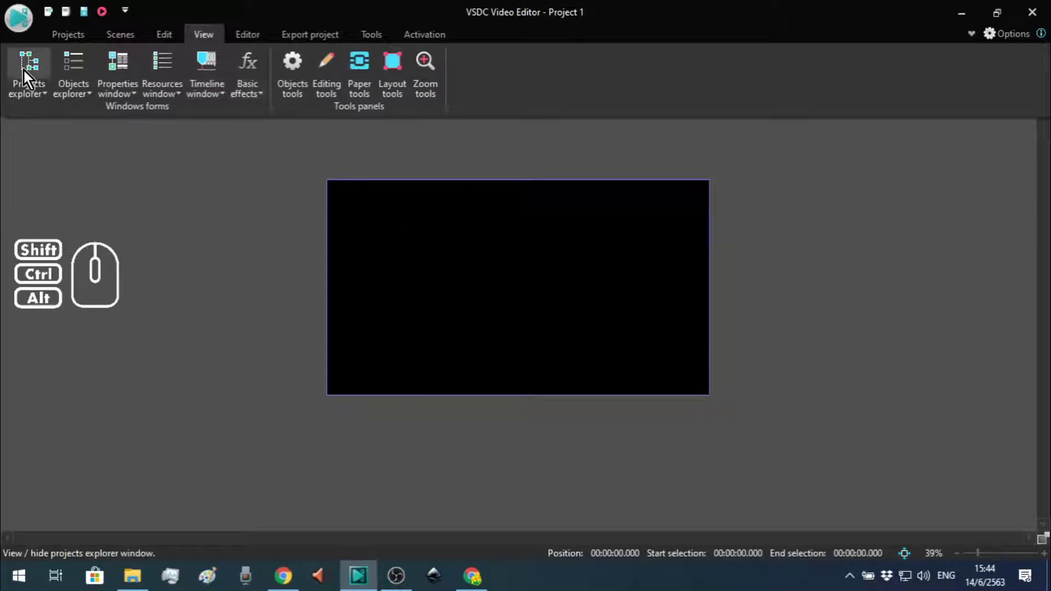
left_click(30, 75)
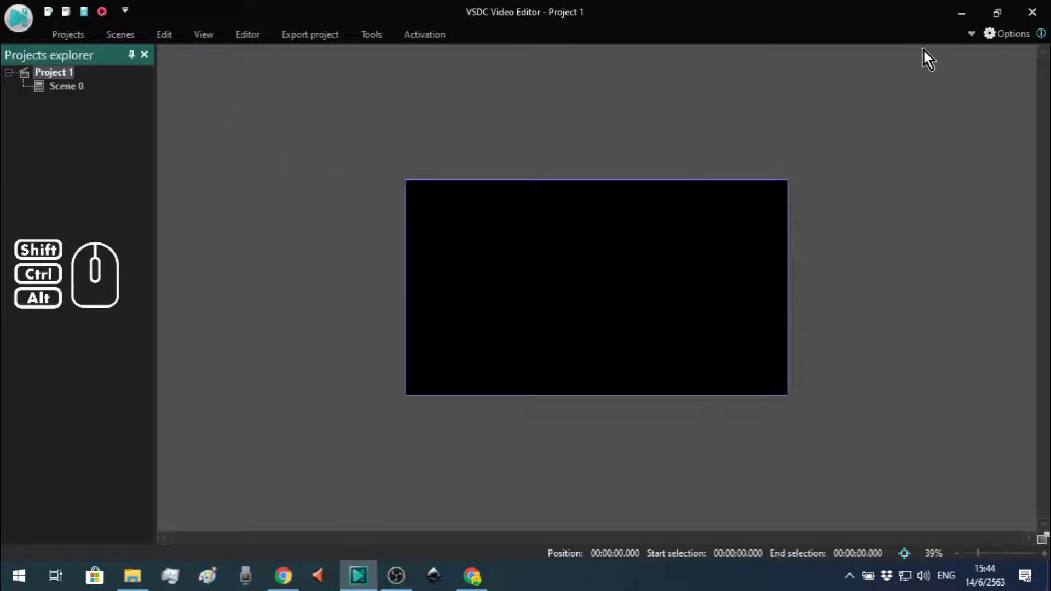
Step: Restore Objects explorer, Properties, Resources, Timeline and Basic effects panels
left_click(979, 42)
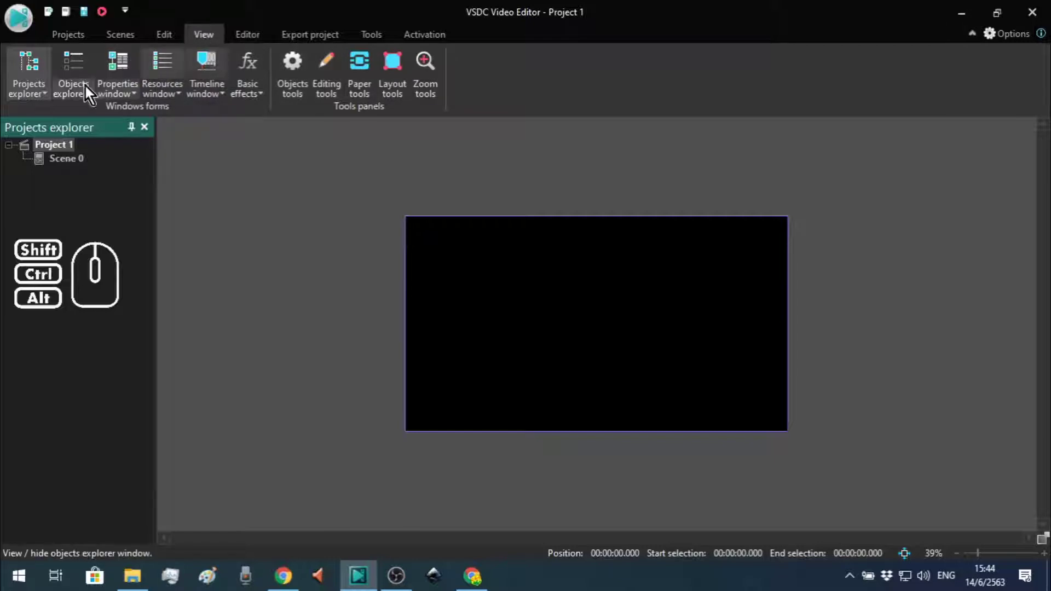
left_click(79, 79)
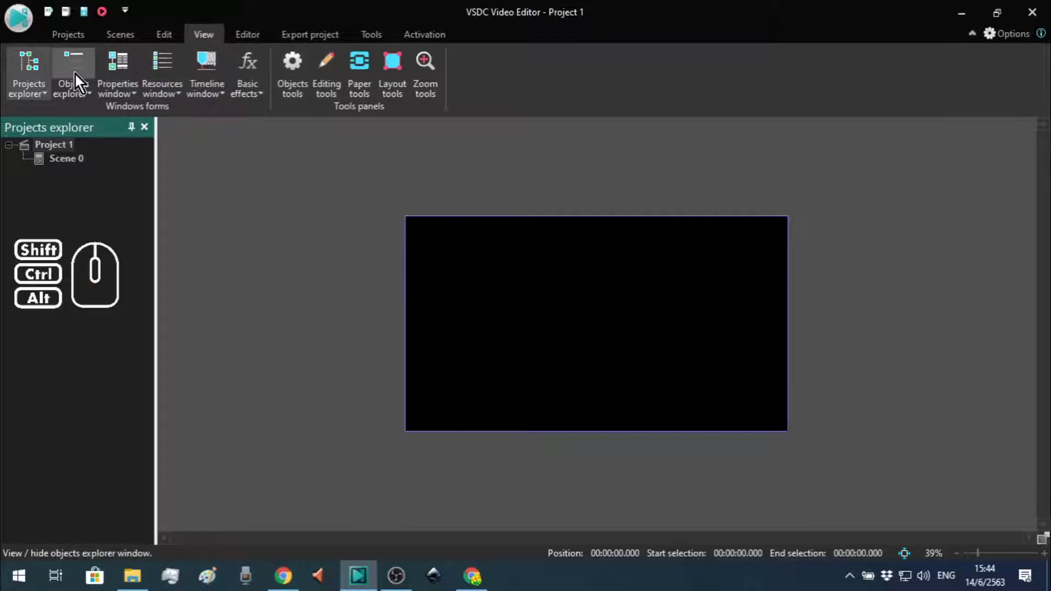
left_click(136, 78)
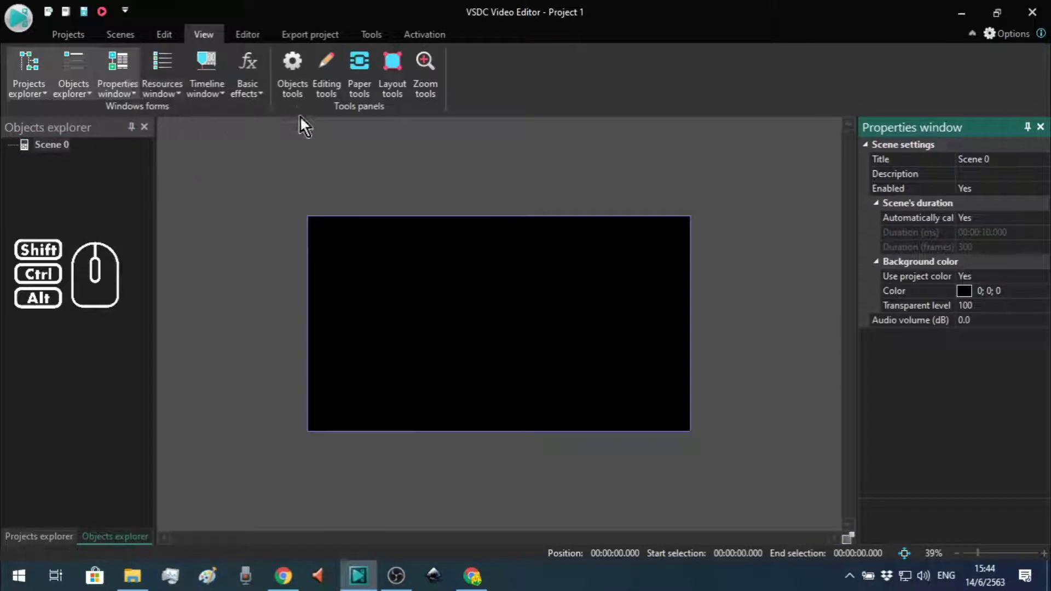
left_click(167, 65)
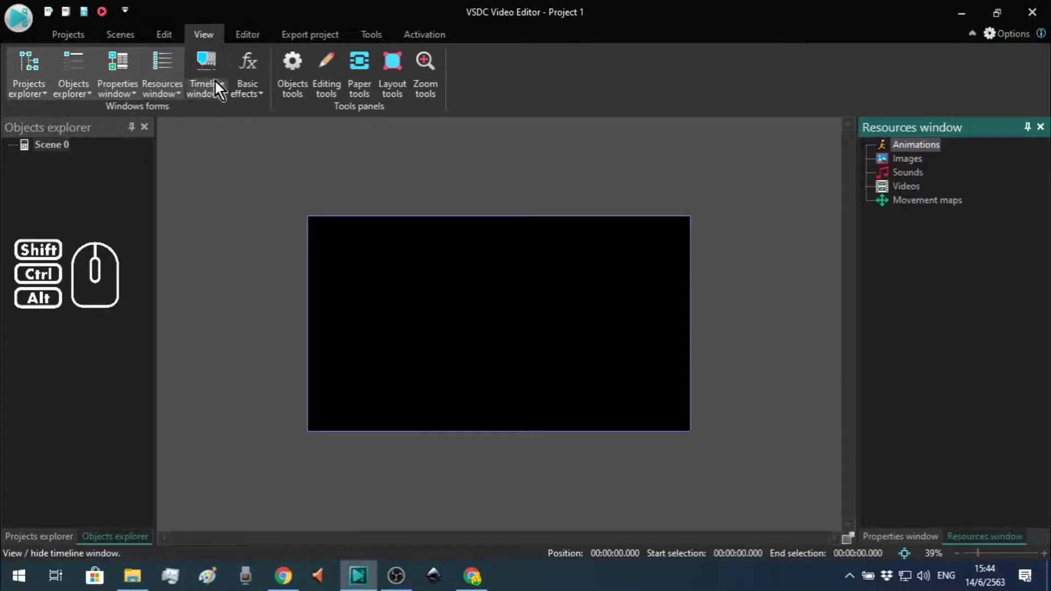
left_click(210, 73)
left_click(258, 77)
Step: Restore the four Tools toolbars
left_click(293, 74)
left_click(329, 76)
left_click(364, 78)
left_click(394, 75)
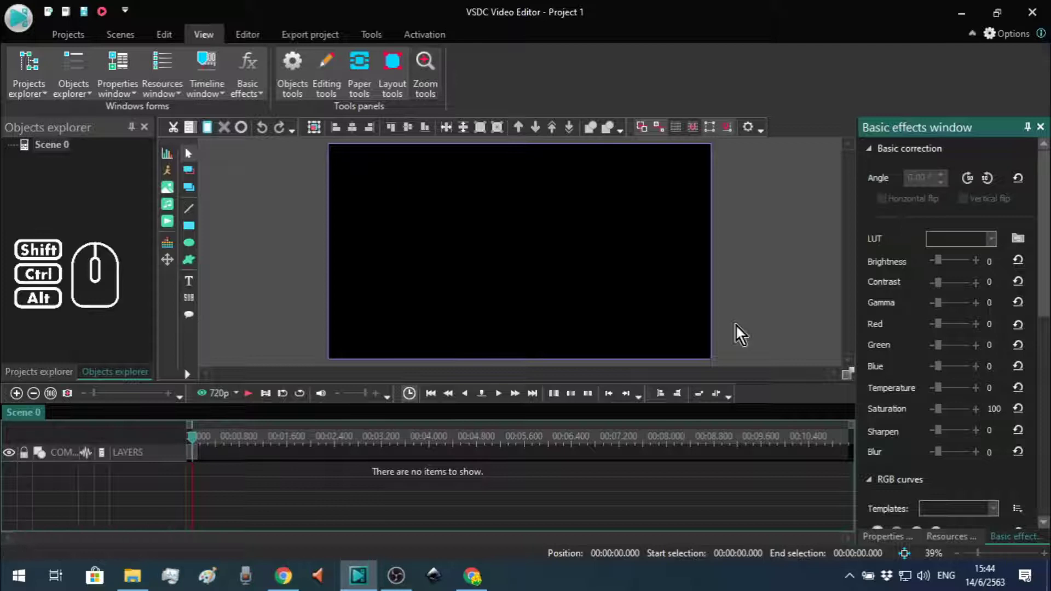
Step: Drag the Resources tab out and dock it beside the Basic effects panel
left_click(437, 73)
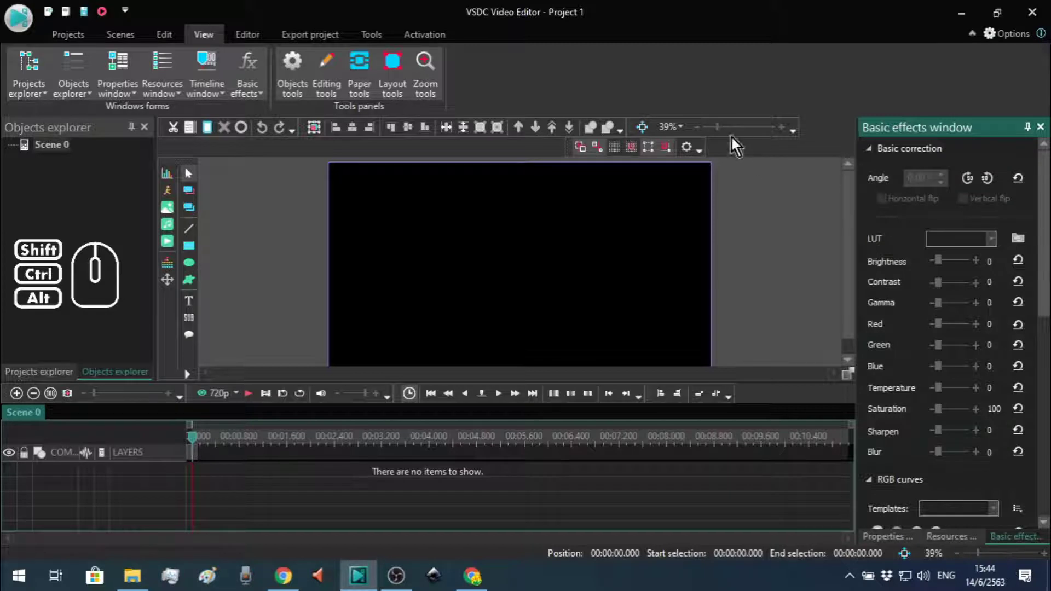
left_click(430, 73)
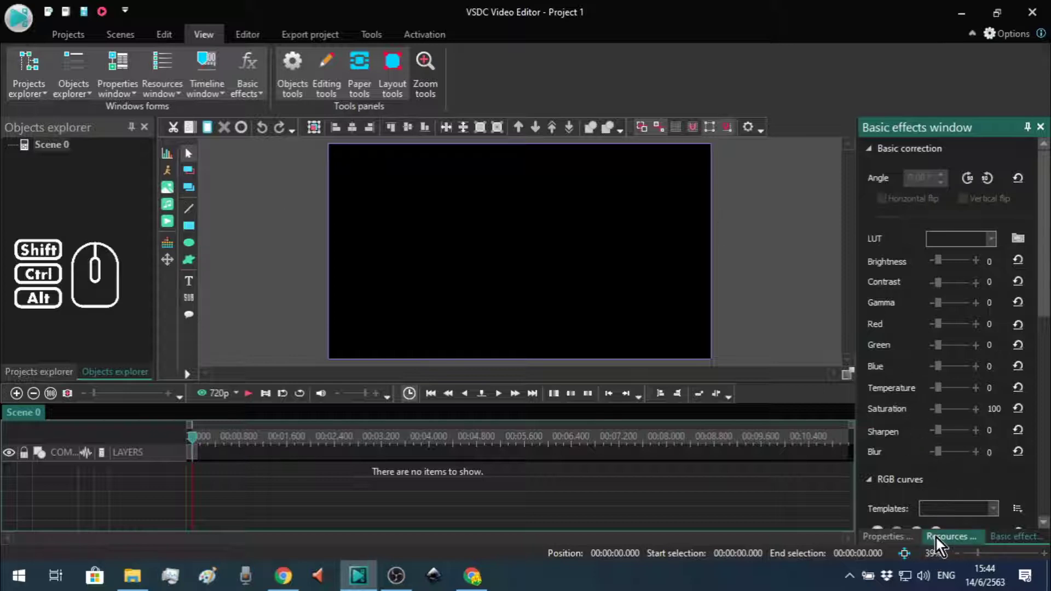
left_click_drag(958, 542, 931, 338)
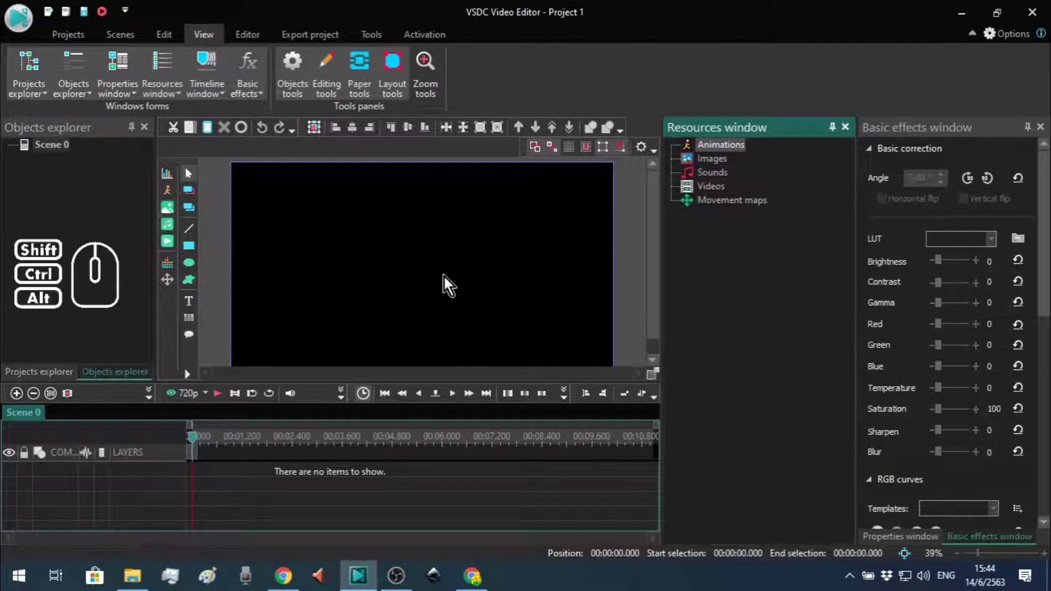
Step: Move the Basic effects panel next to the Resources panel
left_click(737, 321)
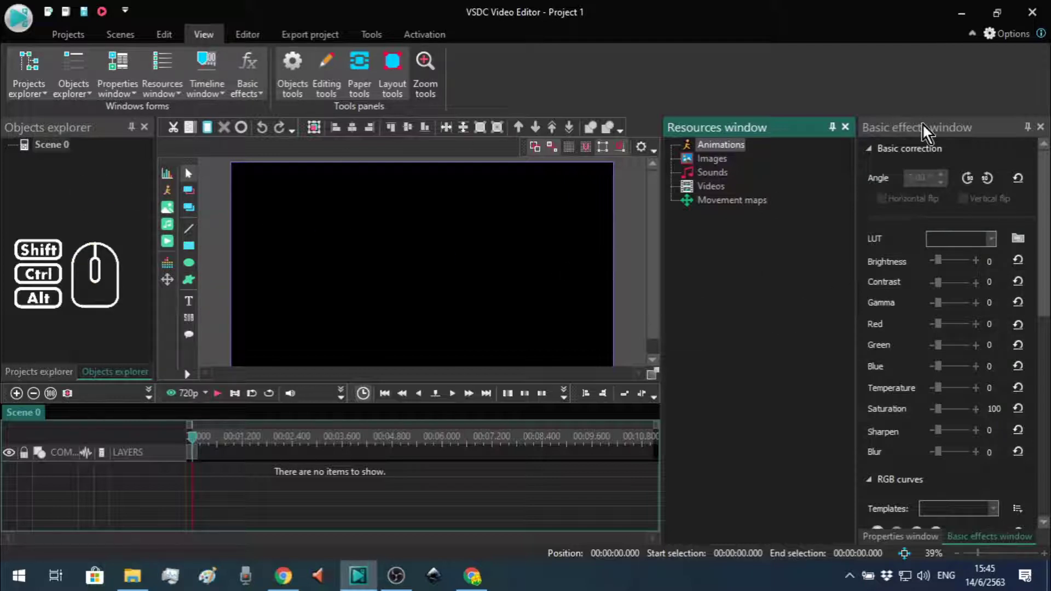
left_click(928, 130)
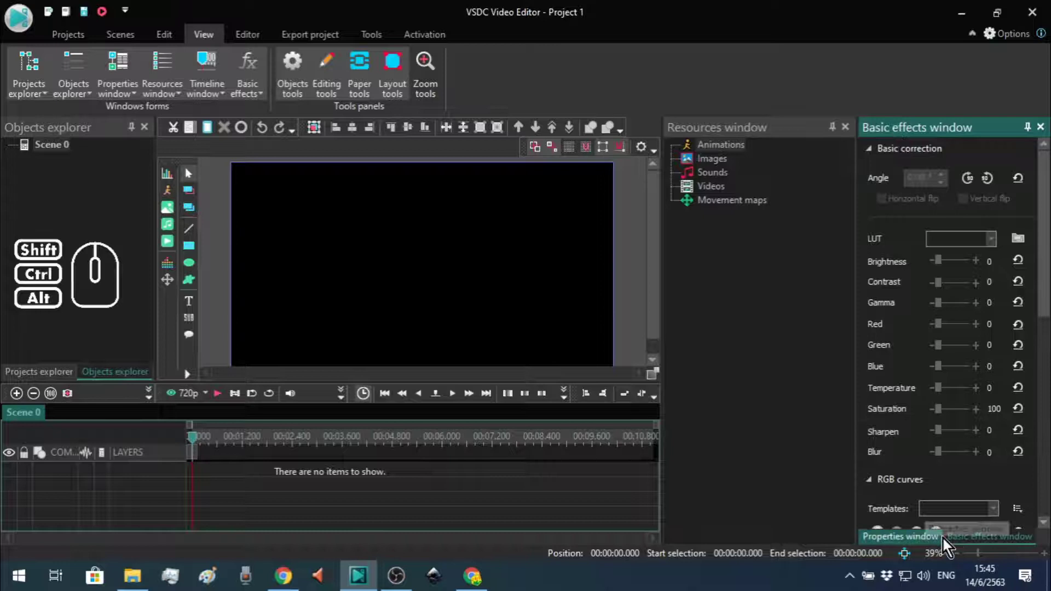
left_click(979, 544)
left_click_drag(988, 543, 742, 340)
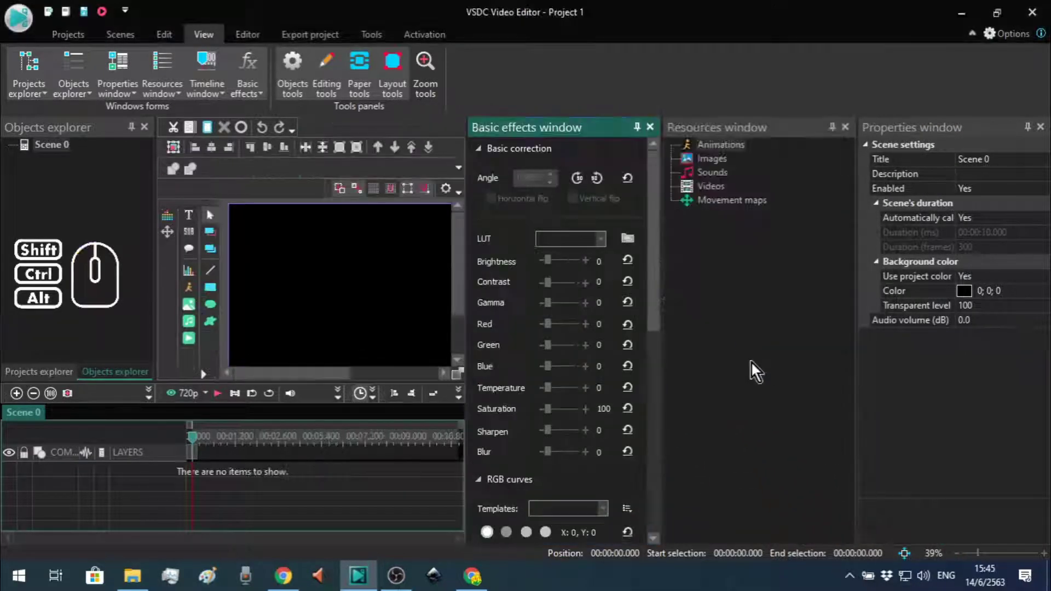
Step: Group the Properties panel as a tab with Resources, leaving Basic effects separate
left_click_drag(749, 130, 939, 171)
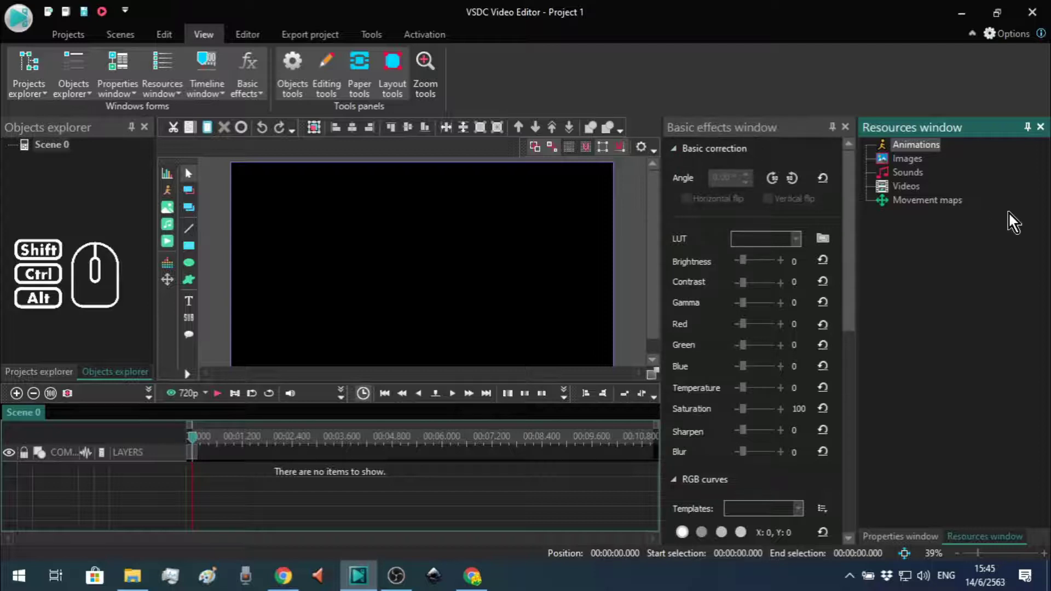
left_click(743, 132)
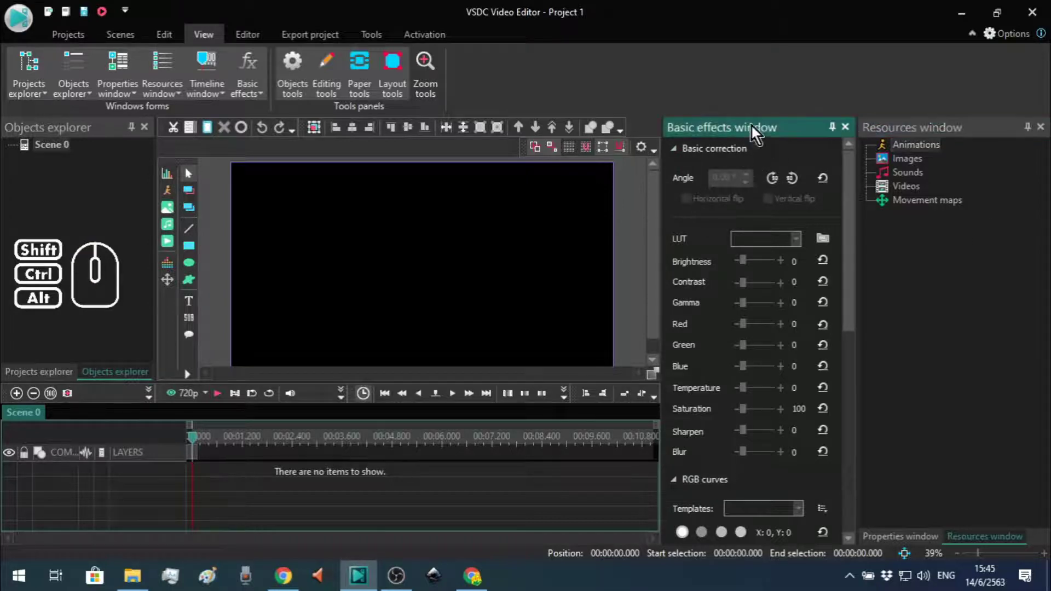
Step: Tab Basic effects together with Properties and Resources, leaving Basic effects showing
left_click_drag(747, 132, 927, 137)
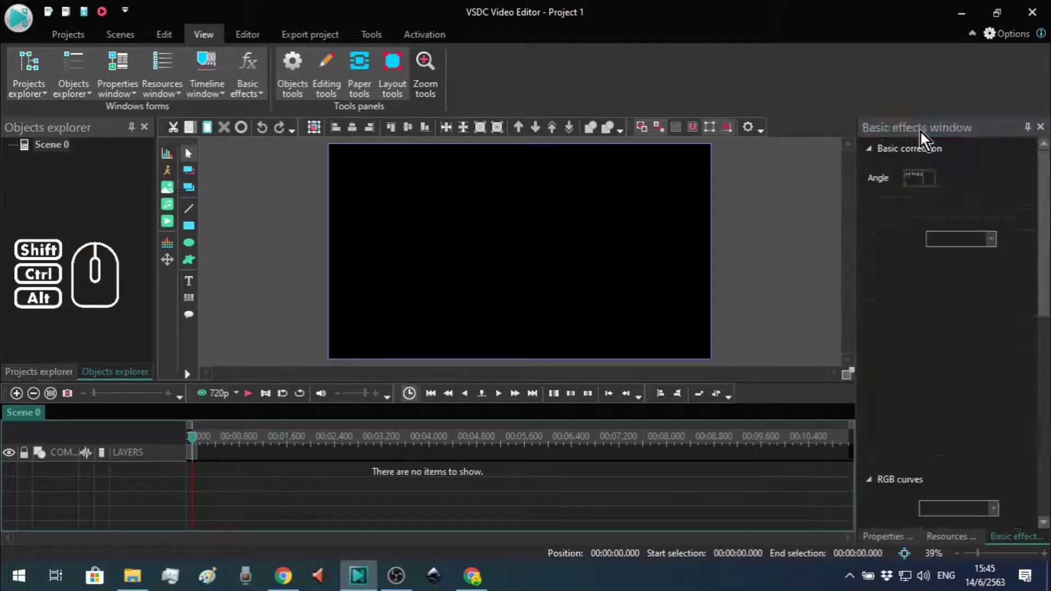
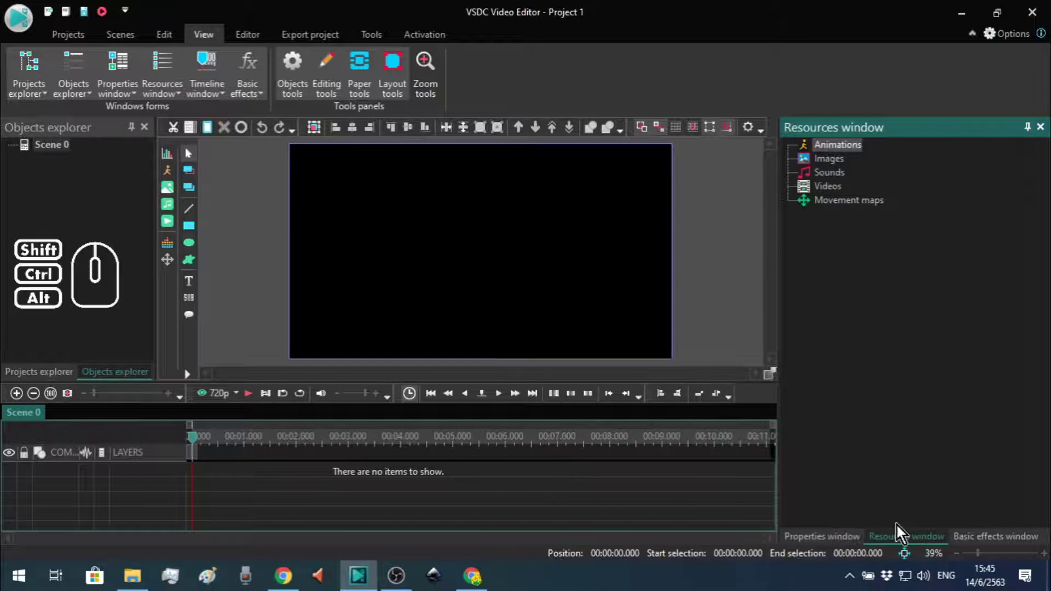
left_click(843, 544)
left_click(896, 544)
left_click(1001, 541)
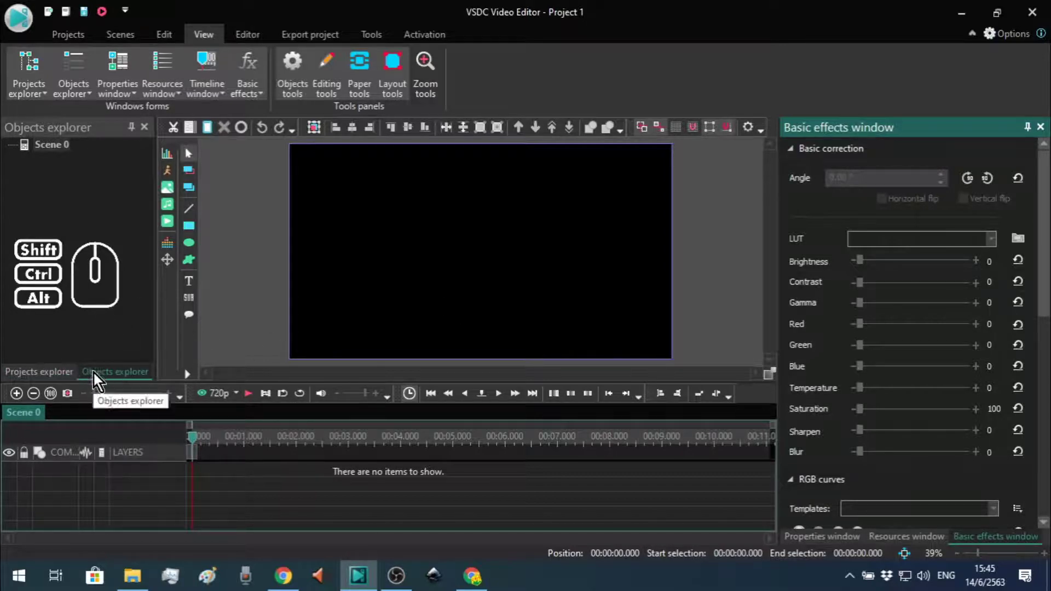
left_click(111, 382)
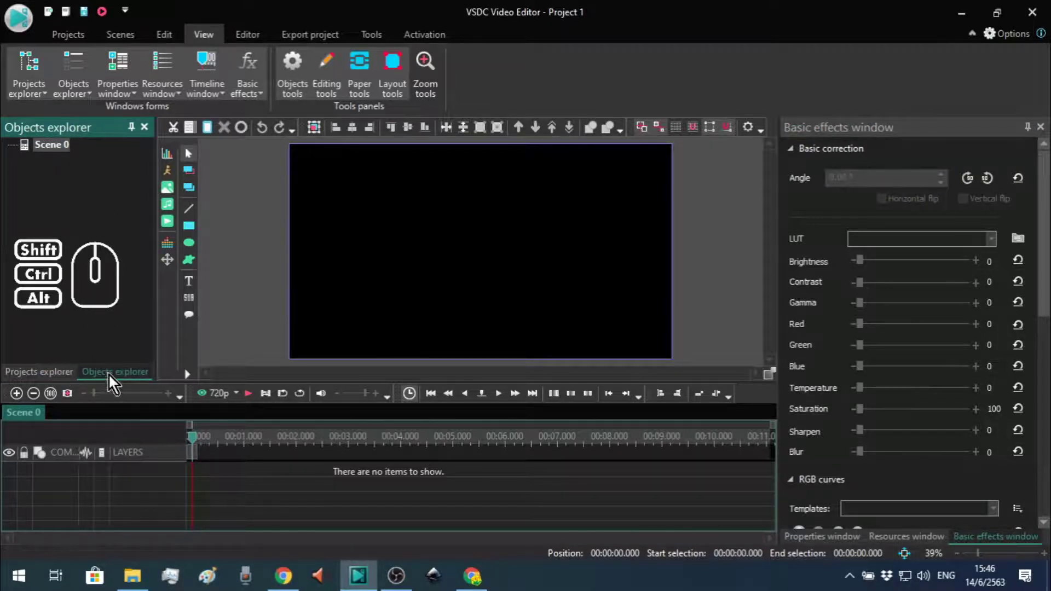
left_click_drag(109, 381, 448, 258)
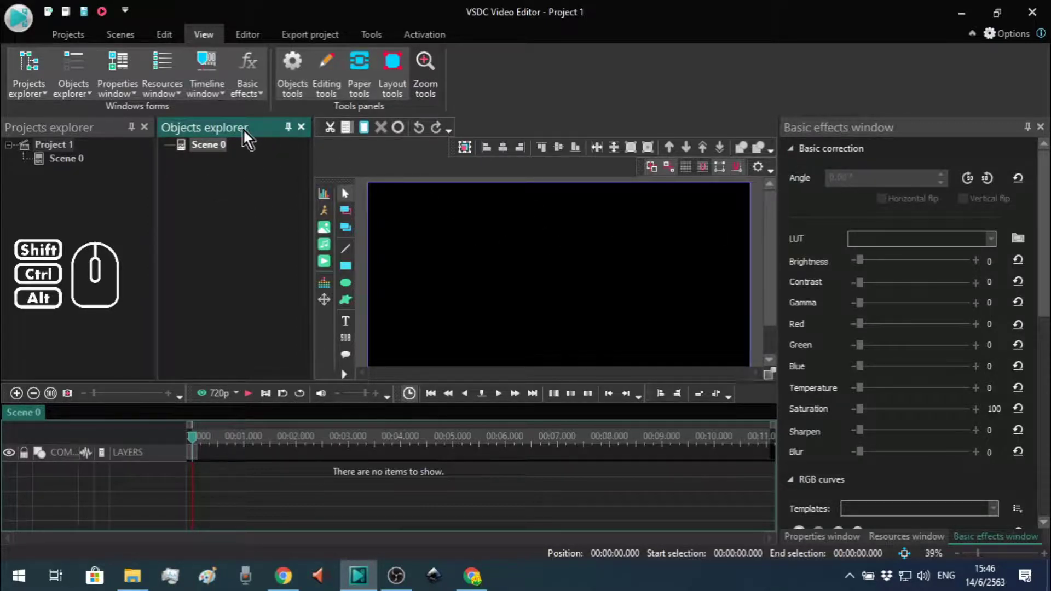
left_click_drag(241, 131, 94, 137)
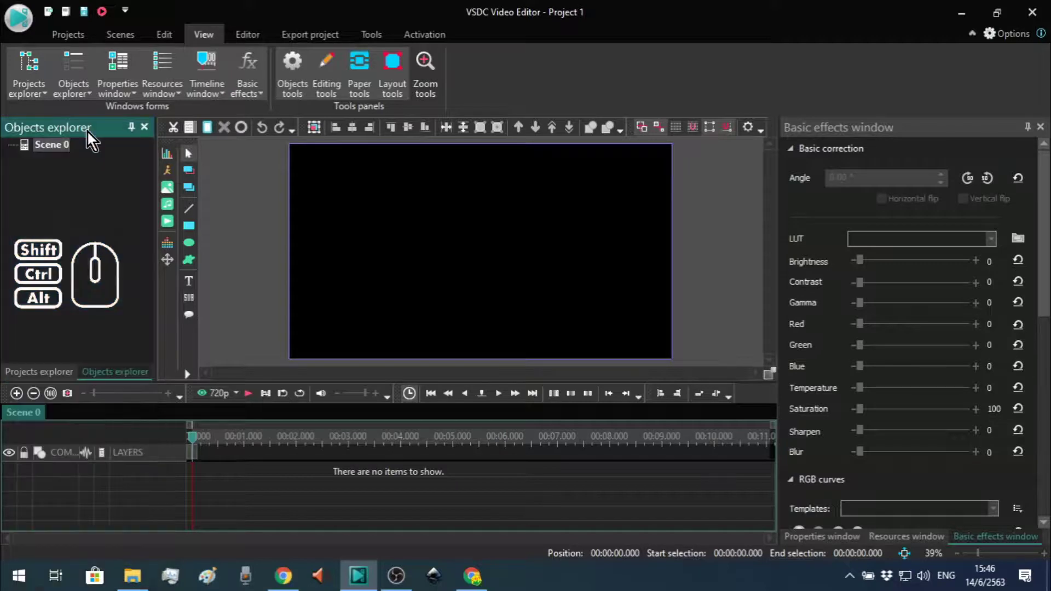
Step: Reorder the explorer tabs, ending with Projects explorer first
left_click(106, 379)
left_click(66, 378)
left_click(100, 379)
left_click(104, 381)
left_click(109, 384)
left_click_drag(108, 380, 60, 382)
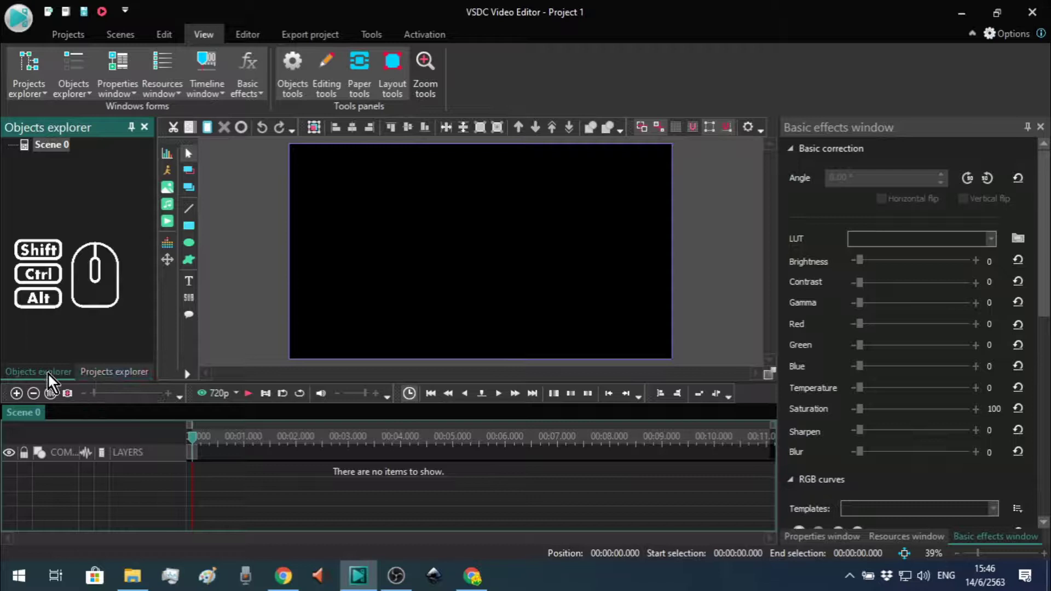
left_click_drag(111, 379, 63, 379)
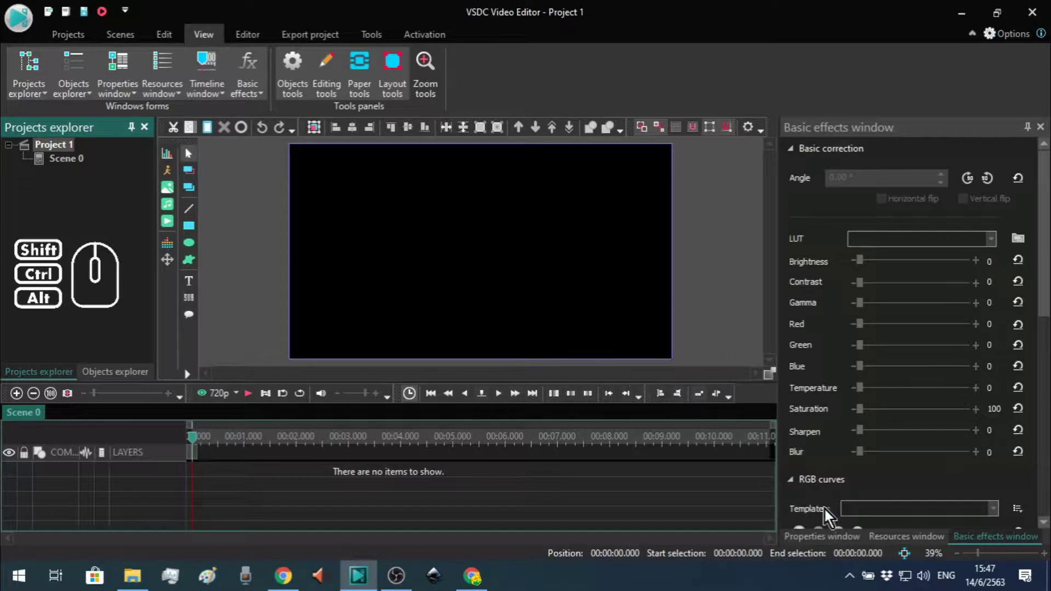
Step: Show the project tree and scene Properties panel, then collapse the ribbon
left_click(903, 549)
left_click(843, 546)
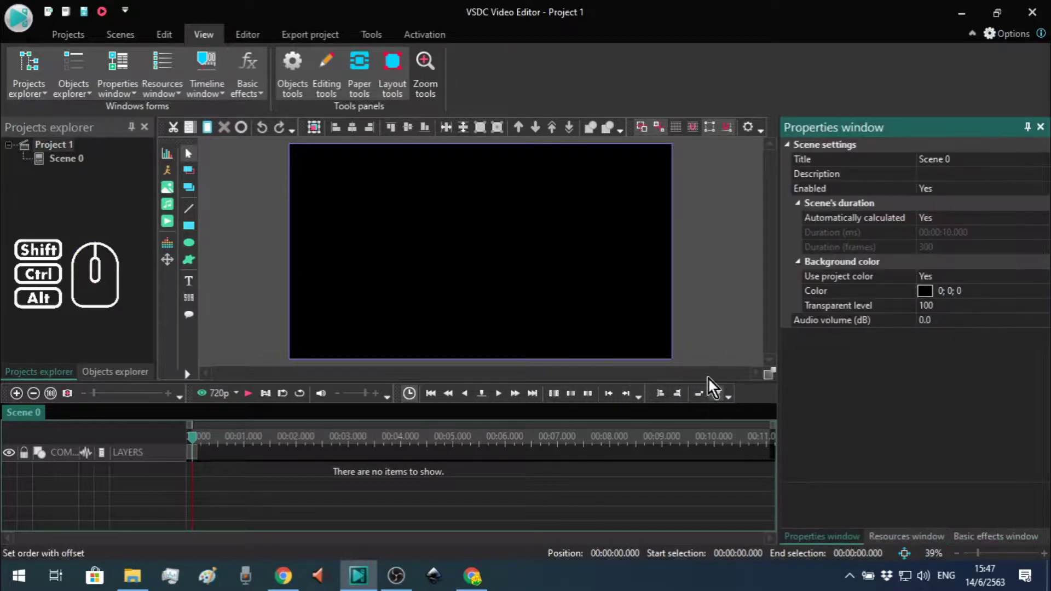
left_click(200, 41)
Step: Pin the ribbon expanded and bring the Resources window to the front of the right dock
left_click(976, 43)
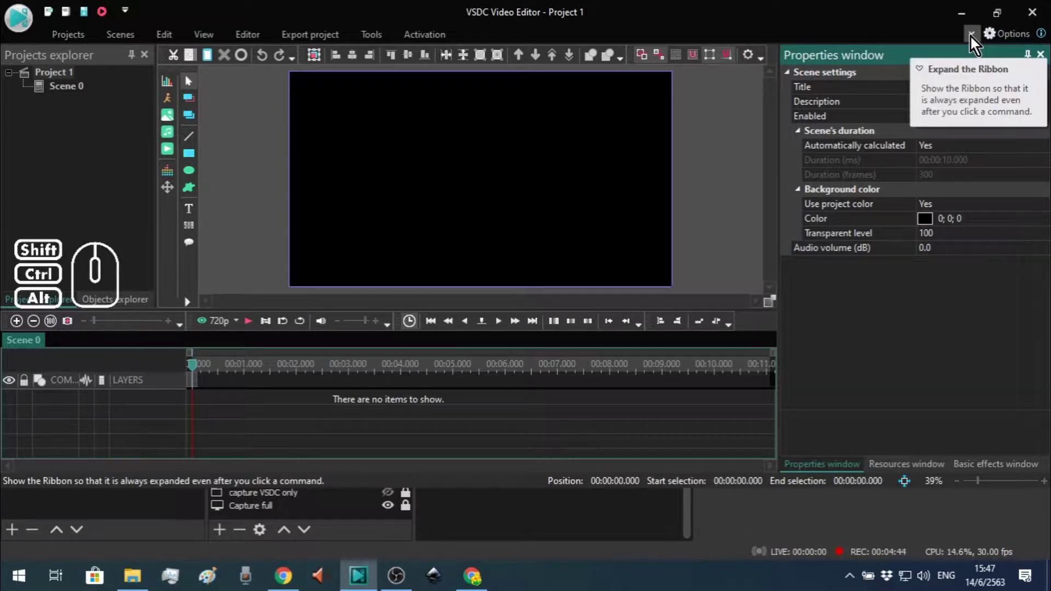
left_click(975, 42)
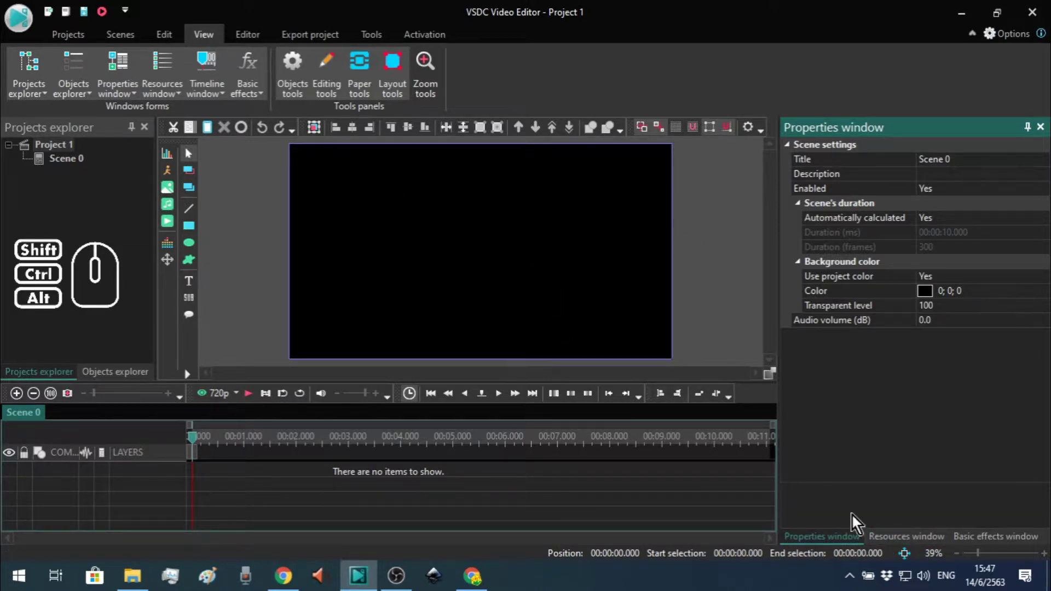
left_click(885, 536)
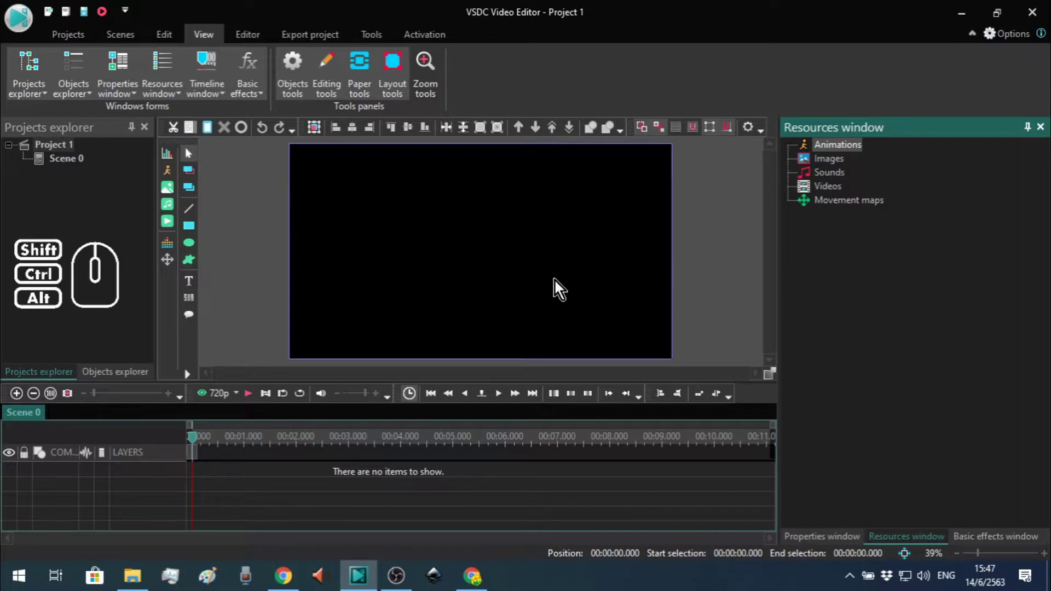